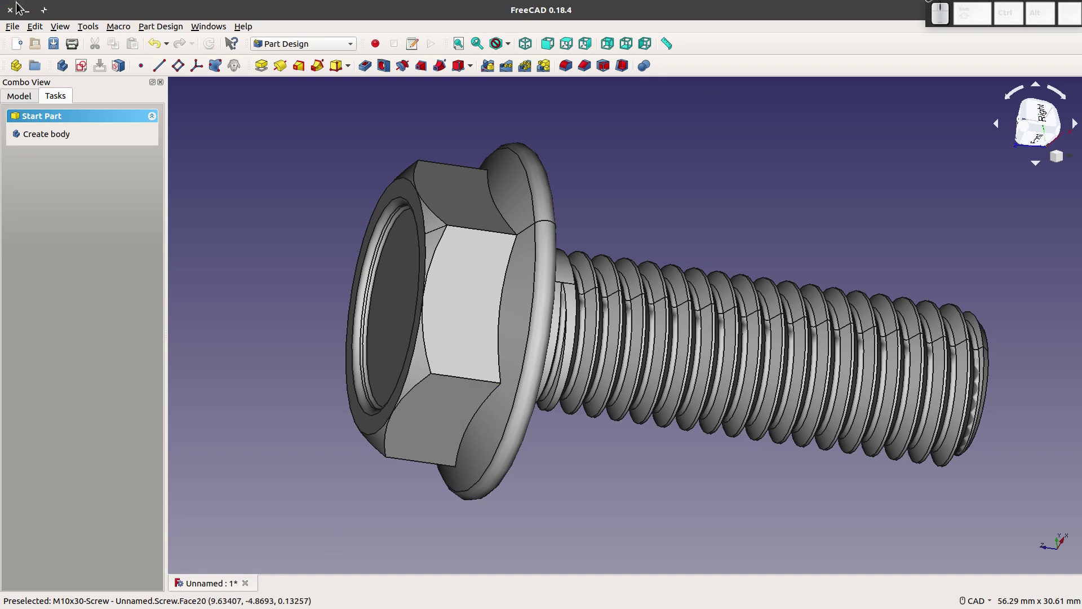
Step: Close the unsaved M10x30 flanged bolt document, discarding its changes
{"action": "left_click", "coordinate": [19, 17]}
{"action": "left_click", "coordinate": [558, 344]}
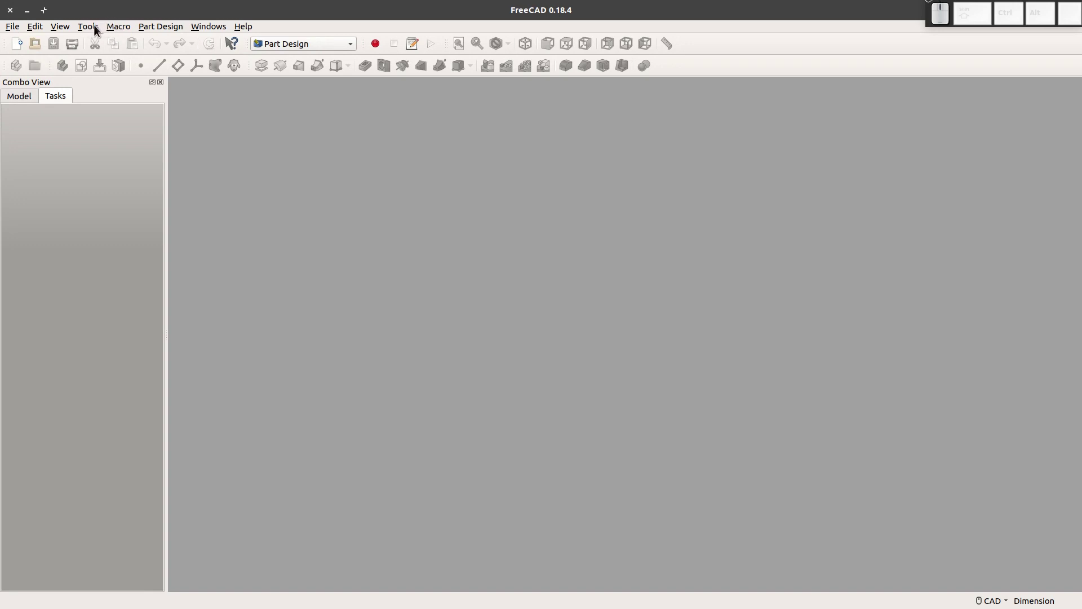
Step: Install the Fasteners workbench from the Addon manager's Workbenches list
{"action": "left_click", "coordinate": [82, 33]}
{"action": "left_click", "coordinate": [118, 180]}
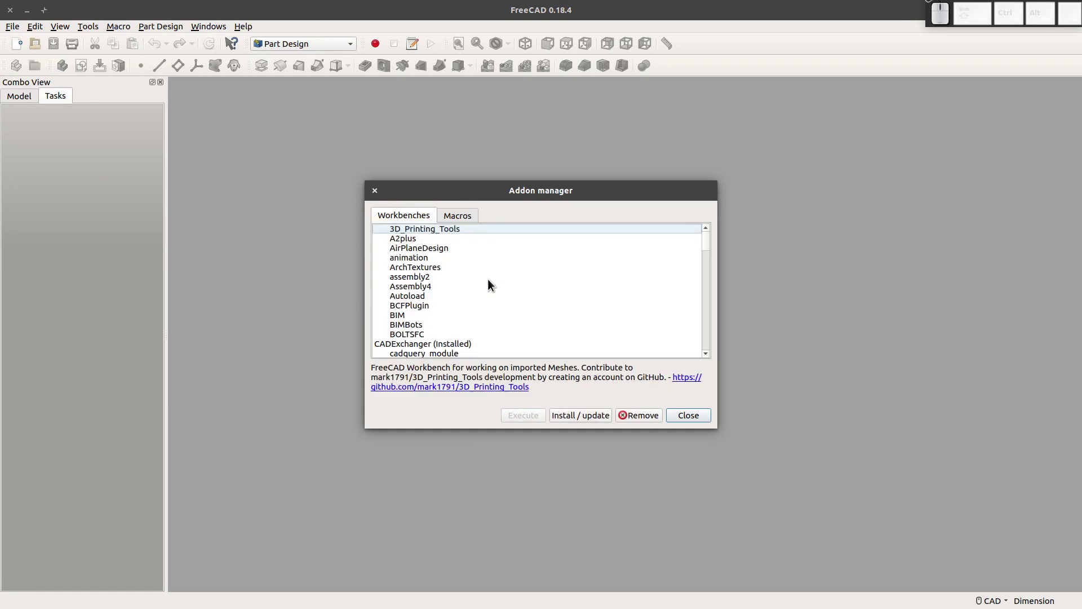
{"action": "scroll", "scroll_direction": "down", "scroll_amount": 3}
{"action": "scroll", "scroll_direction": "down", "scroll_amount": 3}
{"action": "scroll", "scroll_direction": "down", "scroll_amount": 3}
{"action": "scroll", "scroll_direction": "up", "scroll_amount": 3}
{"action": "left_click", "coordinate": [422, 307]}
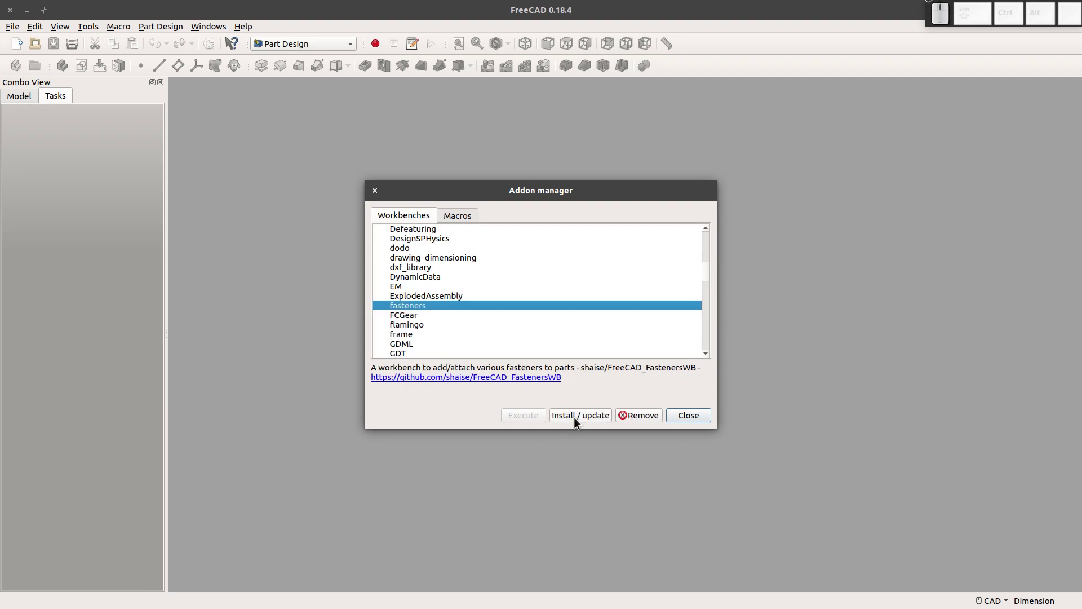
{"action": "left_click", "coordinate": [576, 421]}
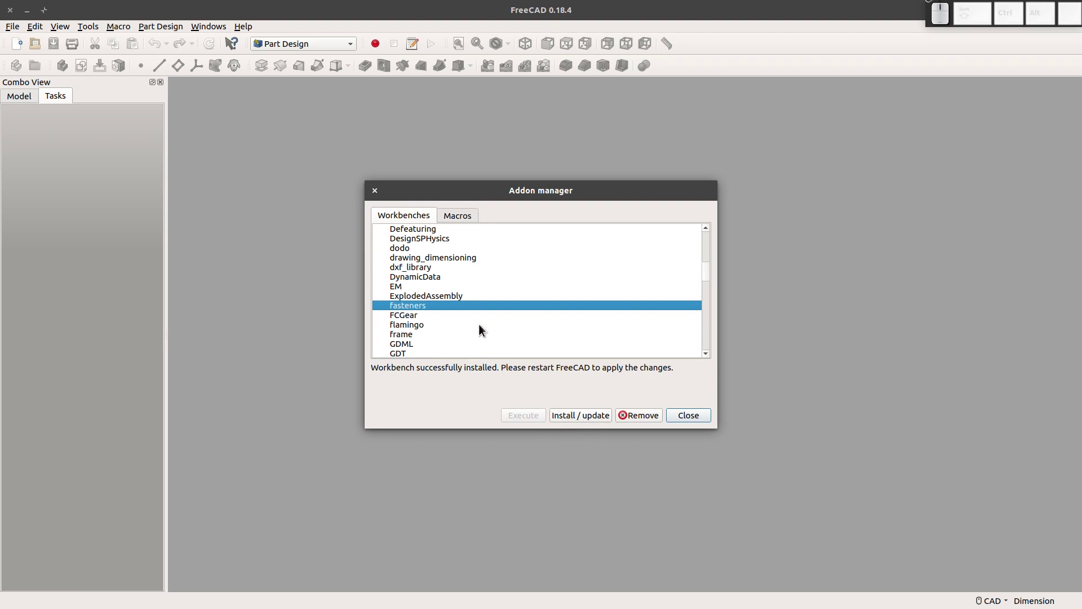
Step: Locate and select the screw maker 1.2 macro in the Addon manager's Macros list
{"action": "left_click", "coordinate": [456, 222]}
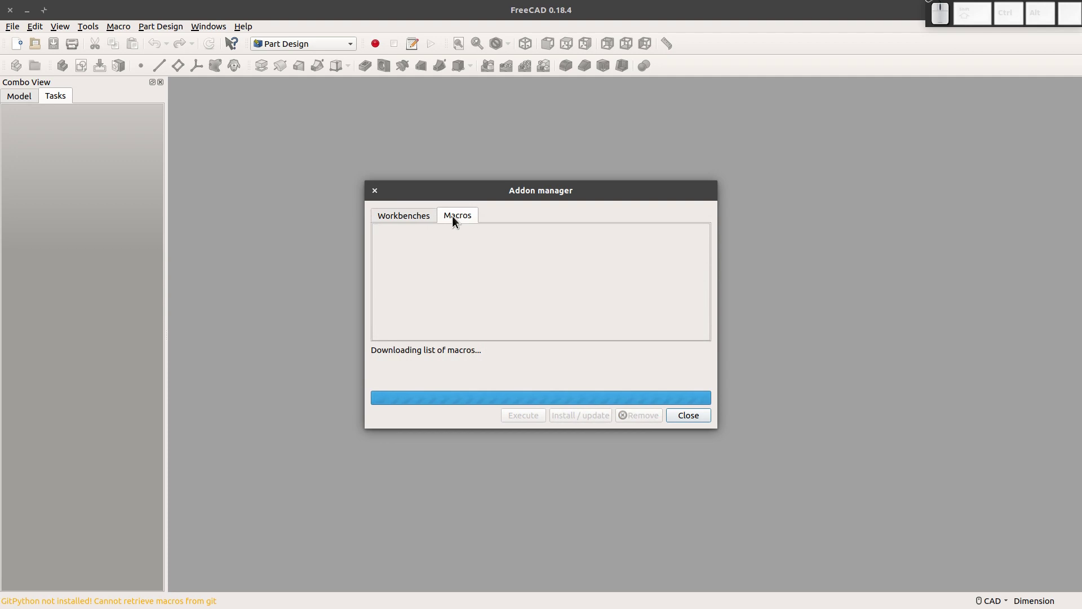
{"action": "scroll", "scroll_direction": "down", "scroll_amount": 3}
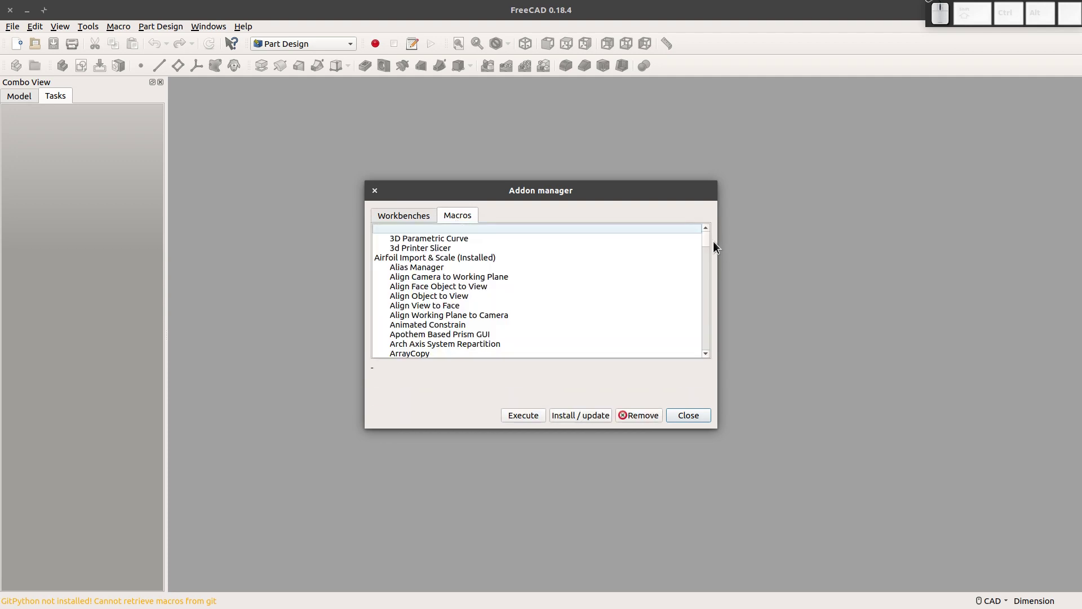
{"action": "left_click_drag", "start_coordinate": [710, 242], "coordinate": [570, 316]}
{"action": "scroll", "scroll_direction": "up", "scroll_amount": 3}
{"action": "scroll", "scroll_direction": "up", "scroll_amount": 3}
{"action": "left_click", "coordinate": [428, 250]}
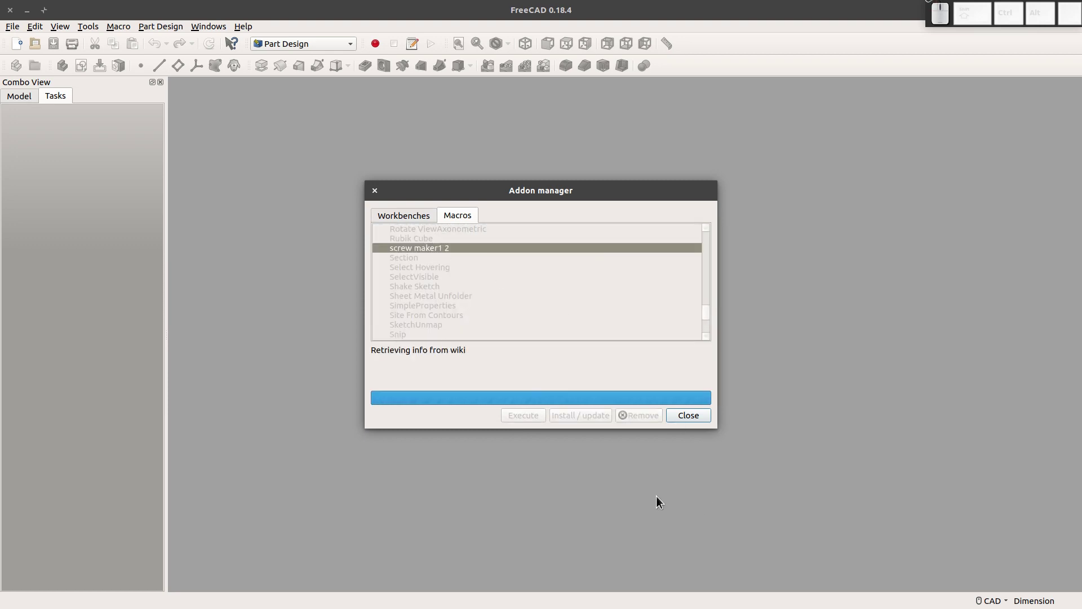
Step: Install the screw maker macro and close the Addon manager
{"action": "left_click", "coordinate": [577, 420]}
{"action": "left_click", "coordinate": [687, 420]}
{"action": "left_click", "coordinate": [628, 334]}
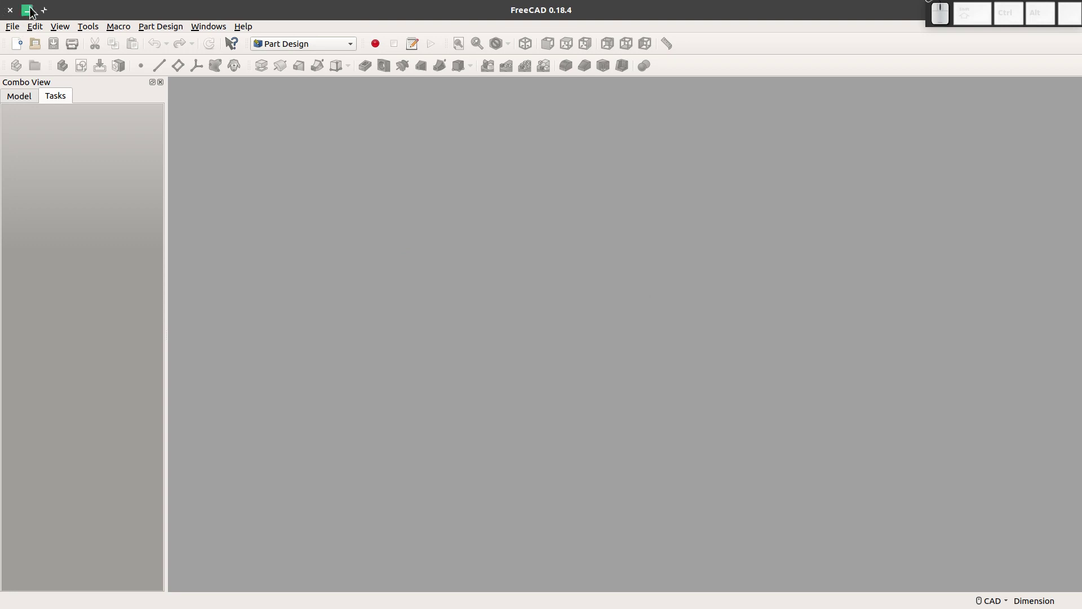
Step: Make the Fasteners workbench the active workbench
{"action": "left_click", "coordinate": [15, 18]}
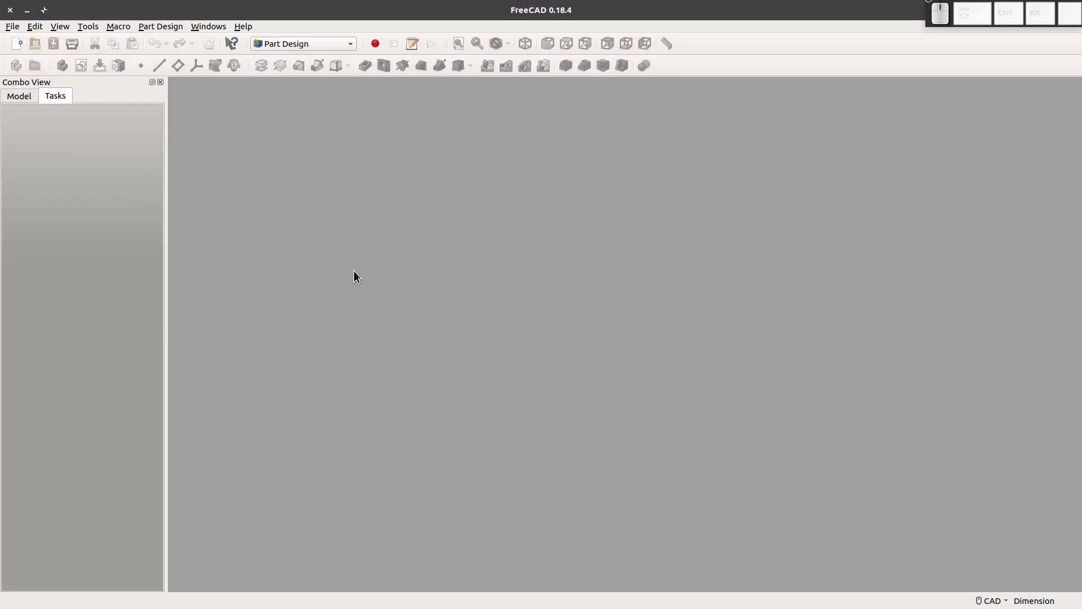
{"action": "left_click", "coordinate": [329, 46]}
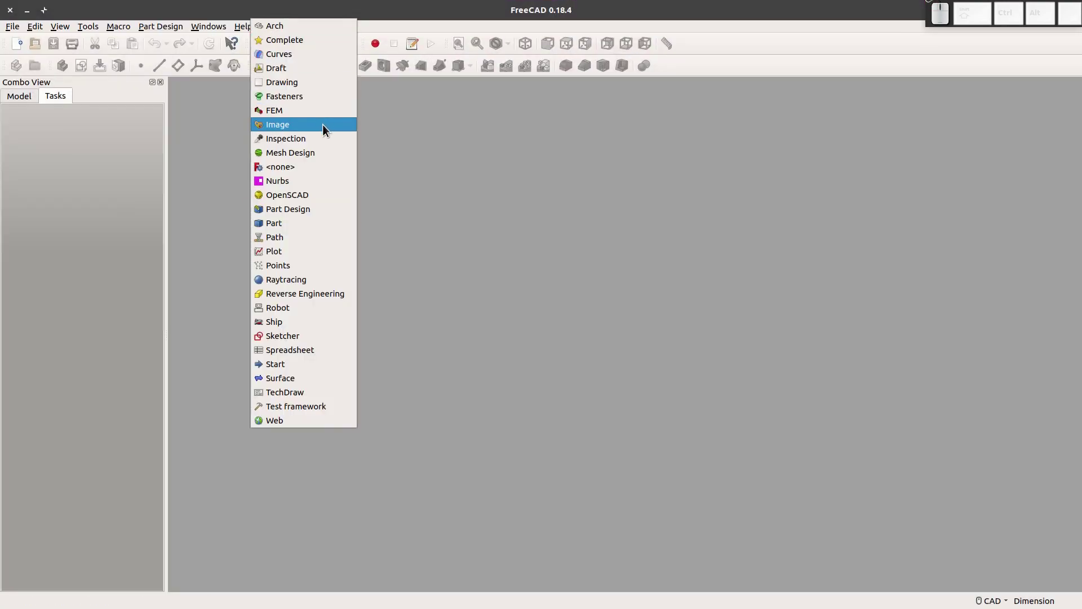
{"action": "left_click", "coordinate": [327, 103]}
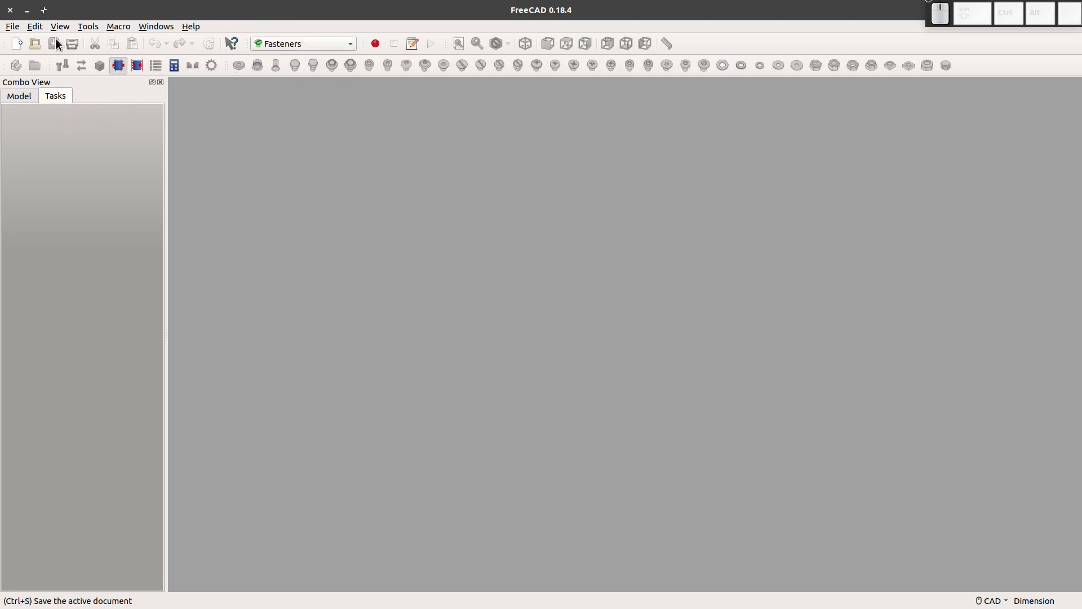
Step: Create a new document and insert an M6x12 flanged hex bolt from the Fasteners toolbar
{"action": "left_click", "coordinate": [24, 52]}
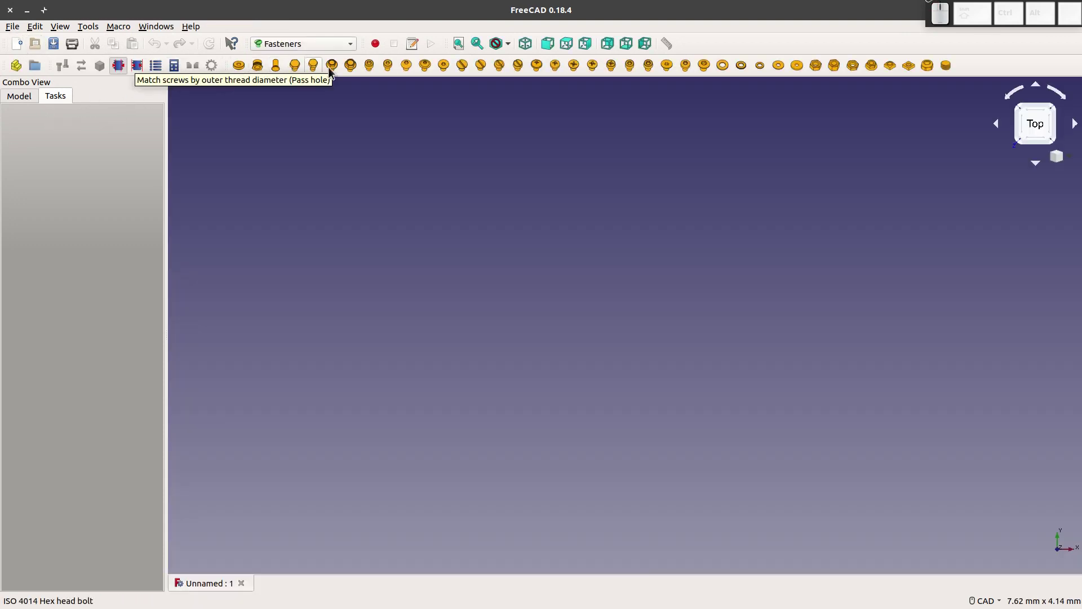
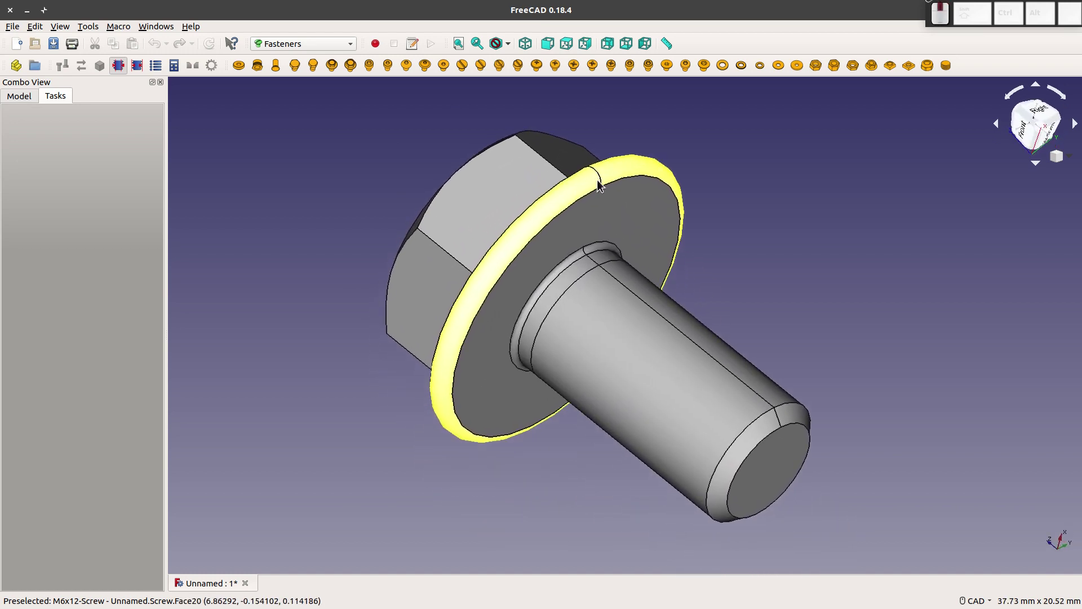
{"action": "left_click", "coordinate": [758, 248]}
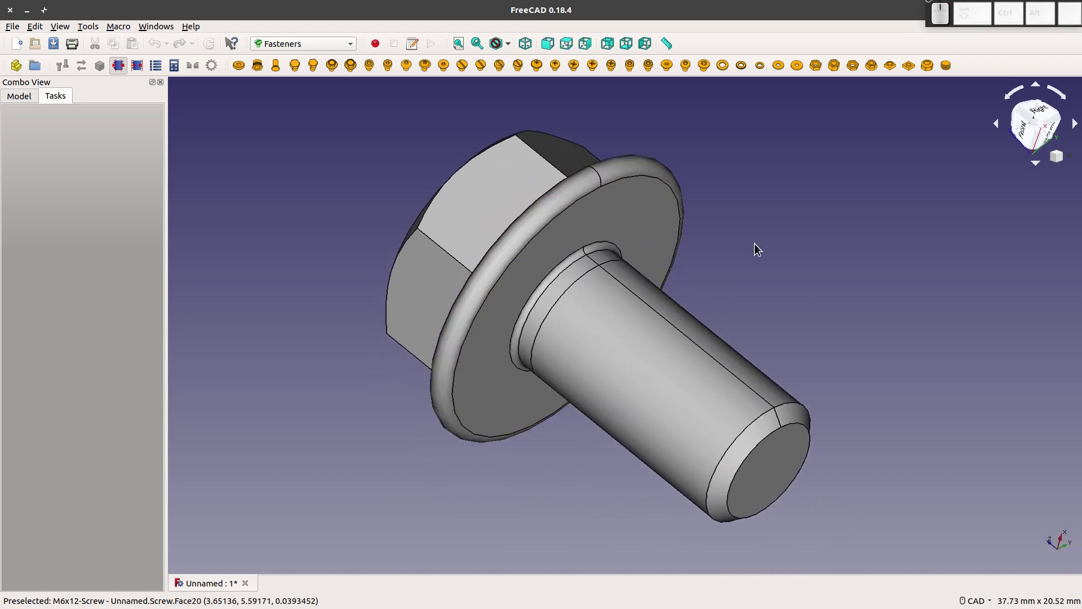
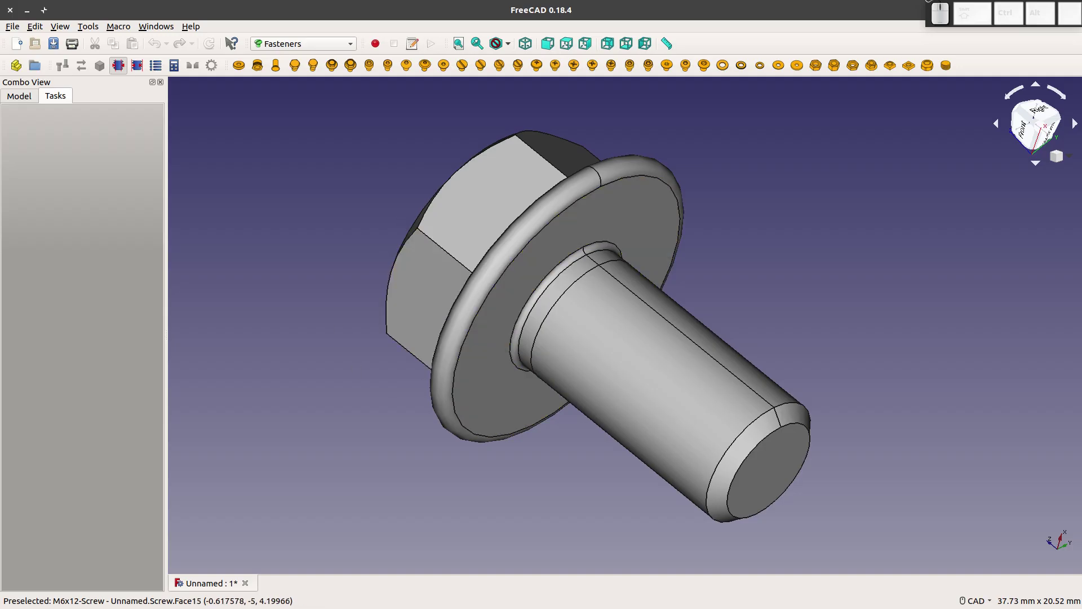
Step: Select the M6x12-Screw in the model tree, set its diameter to M16 and recompute
{"action": "left_click", "coordinate": [21, 105]}
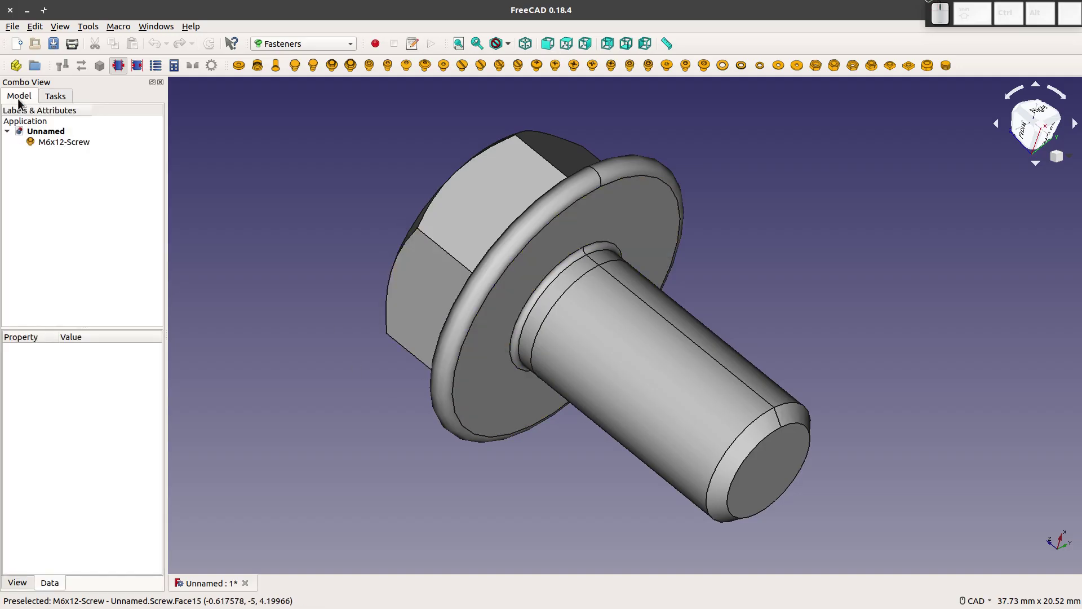
{"action": "left_click", "coordinate": [67, 152]}
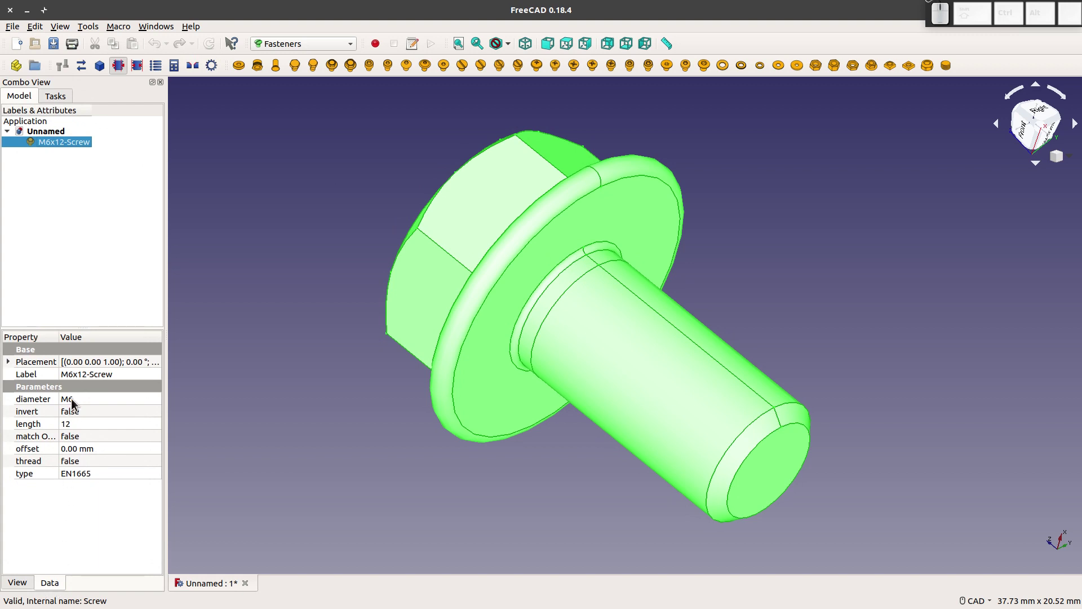
{"action": "left_click", "coordinate": [77, 406]}
{"action": "left_click", "coordinate": [86, 405]}
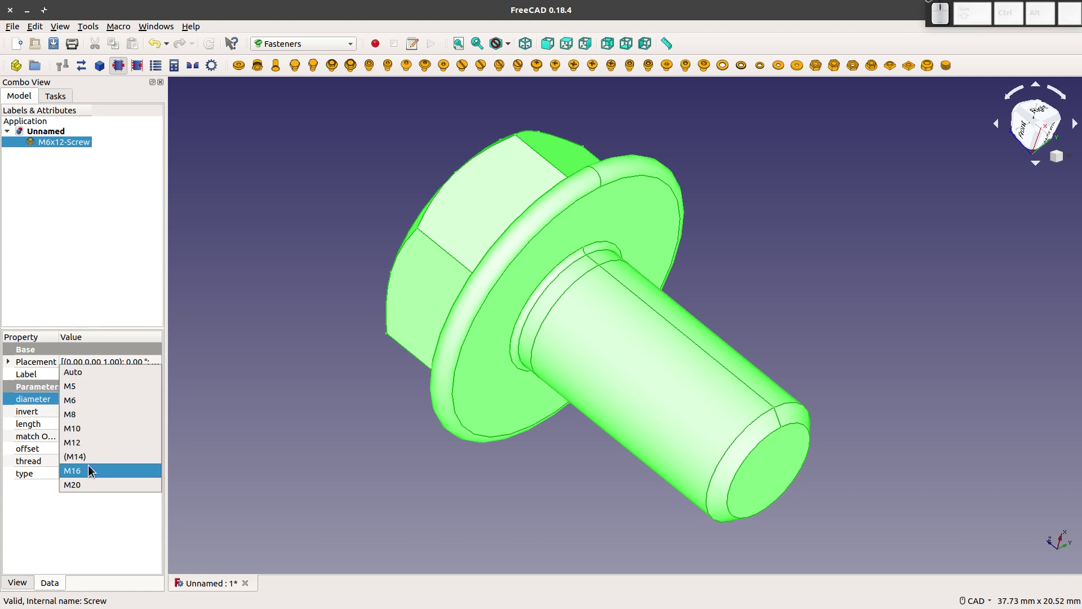
{"action": "left_click", "coordinate": [92, 475]}
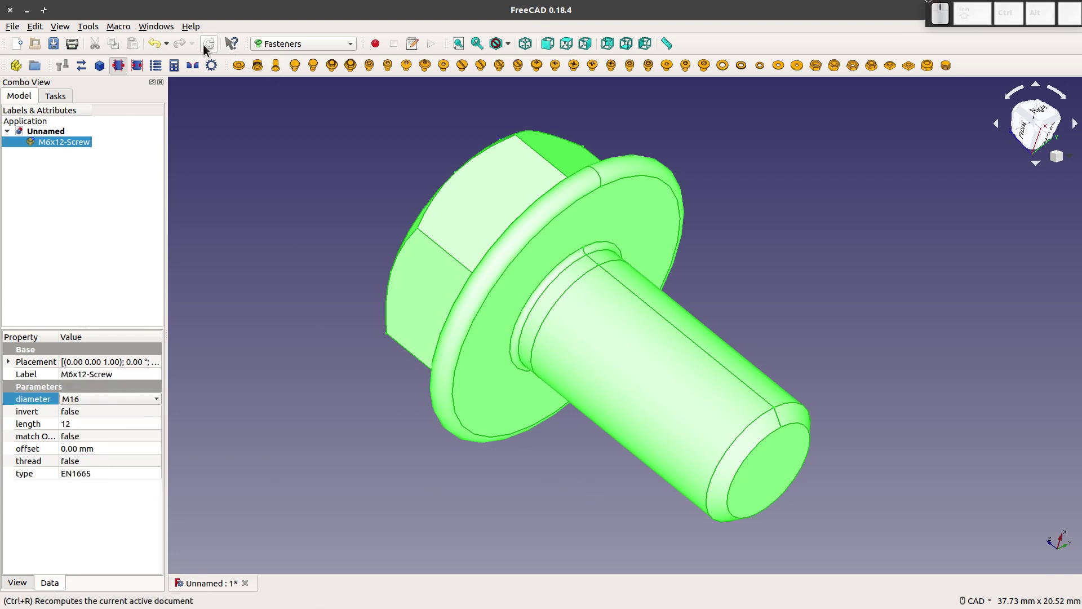
{"action": "left_click", "coordinate": [210, 52]}
{"action": "scroll", "scroll_direction": "down", "scroll_amount": 3}
{"action": "middle_click", "coordinate": [472, 207]}
Step: Set the bolt length to 50 and turn its thread property to true
{"action": "left_click", "coordinate": [73, 429]}
{"action": "left_click", "coordinate": [87, 428]}
{"action": "left_click", "coordinate": [98, 429]}
{"action": "left_click", "coordinate": [211, 47]}
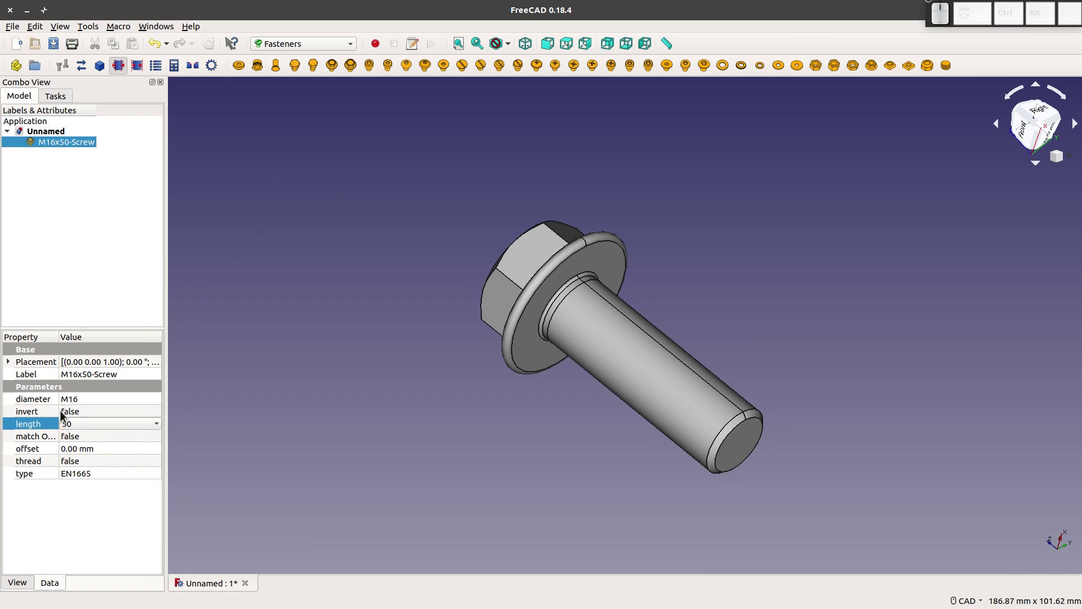
{"action": "left_click", "coordinate": [95, 465]}
{"action": "left_click", "coordinate": [95, 465]}
{"action": "left_click", "coordinate": [93, 485]}
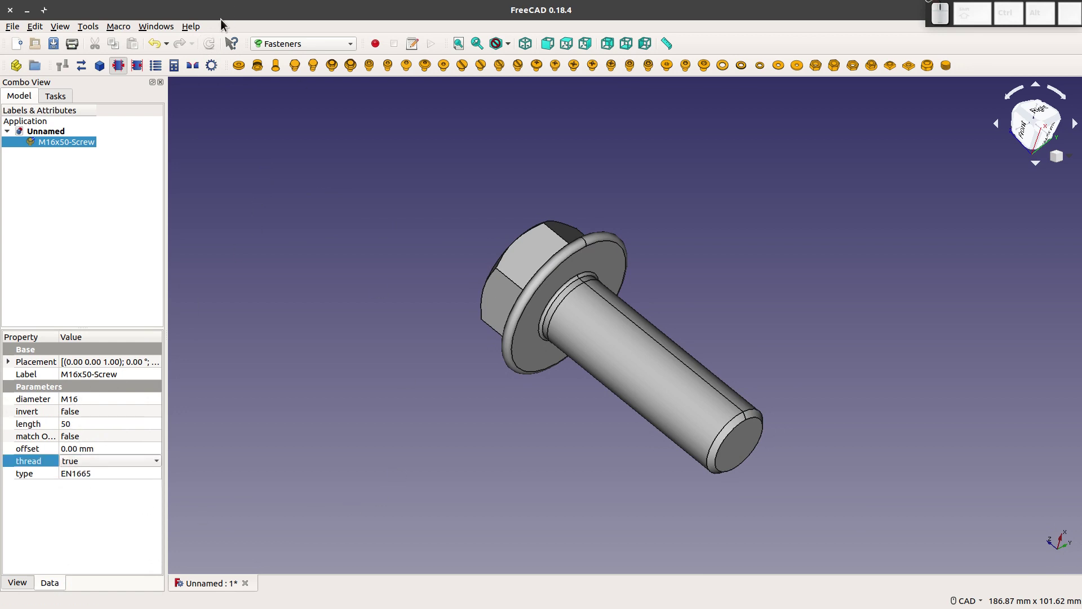
{"action": "left_click", "coordinate": [210, 46]}
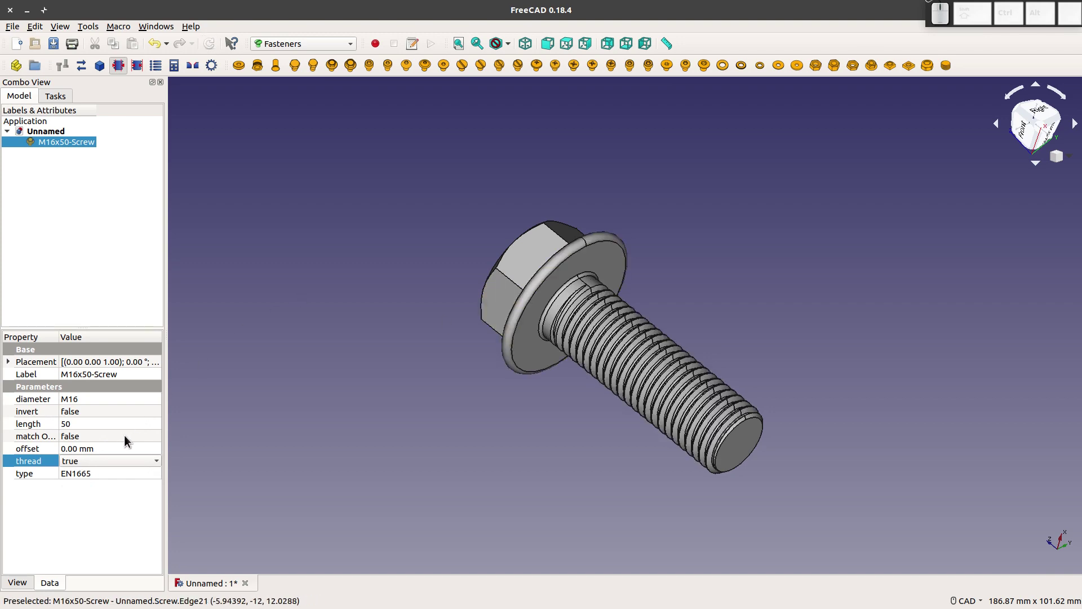
{"action": "left_click_drag", "start_coordinate": [556, 395], "coordinate": [576, 394]}
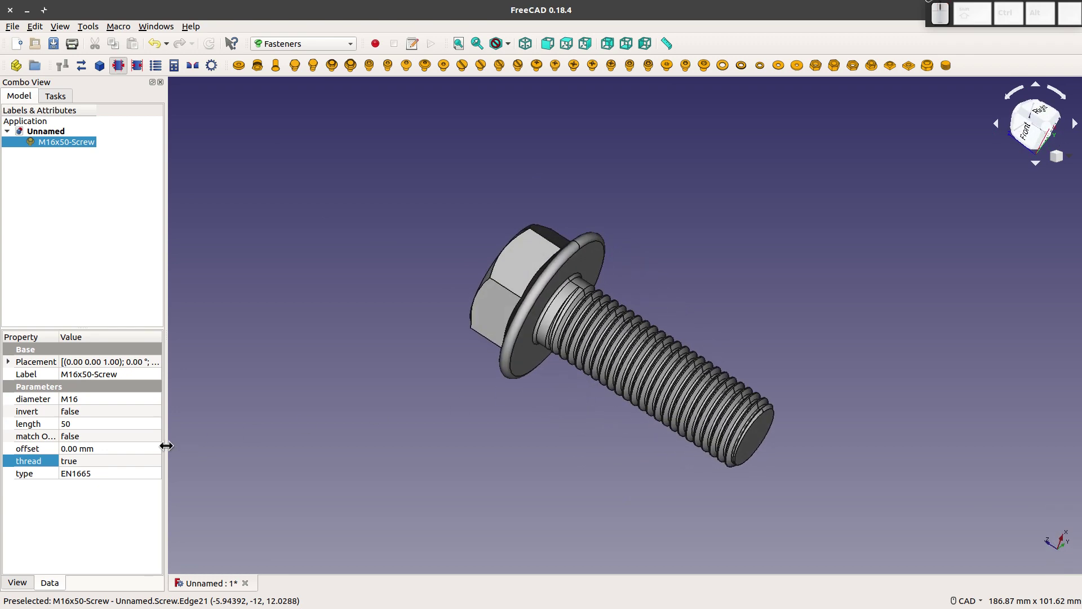
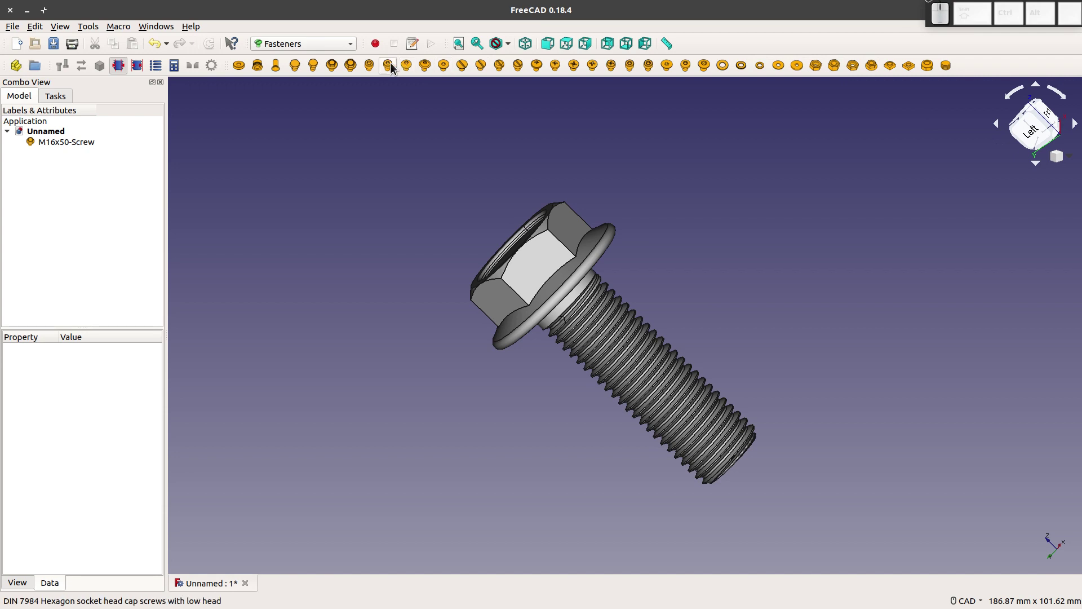
Step: Delete the M16 bolt from the document
{"action": "middle_click", "coordinate": [53, 146]}
{"action": "left_click", "coordinate": [122, 317]}
{"action": "left_click", "coordinate": [360, 253]}
{"action": "left_click", "coordinate": [349, 52]}
{"action": "left_click", "coordinate": [349, 52]}
{"action": "left_click", "coordinate": [375, 34]}
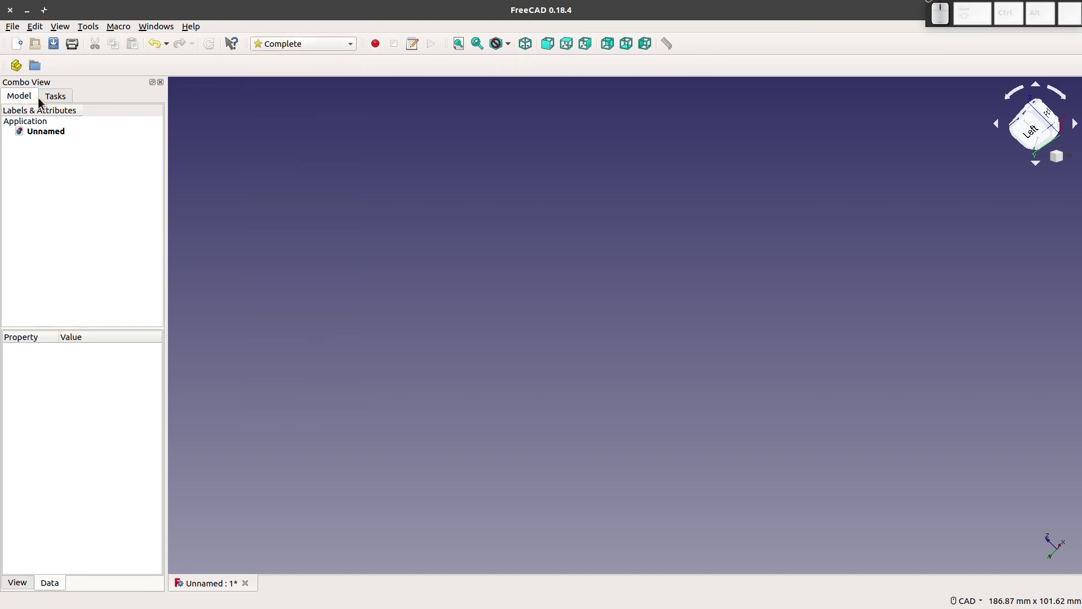
Step: Switch to the Part Design workbench and execute the Screw-Maker macro from the Macros list
{"action": "left_click", "coordinate": [291, 49]}
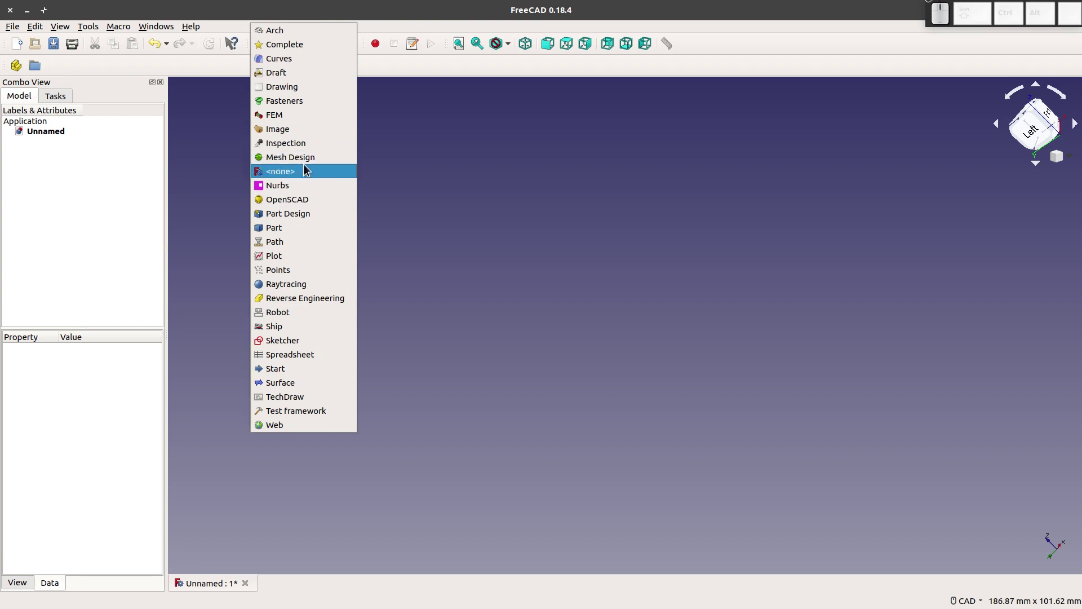
{"action": "left_click", "coordinate": [311, 223]}
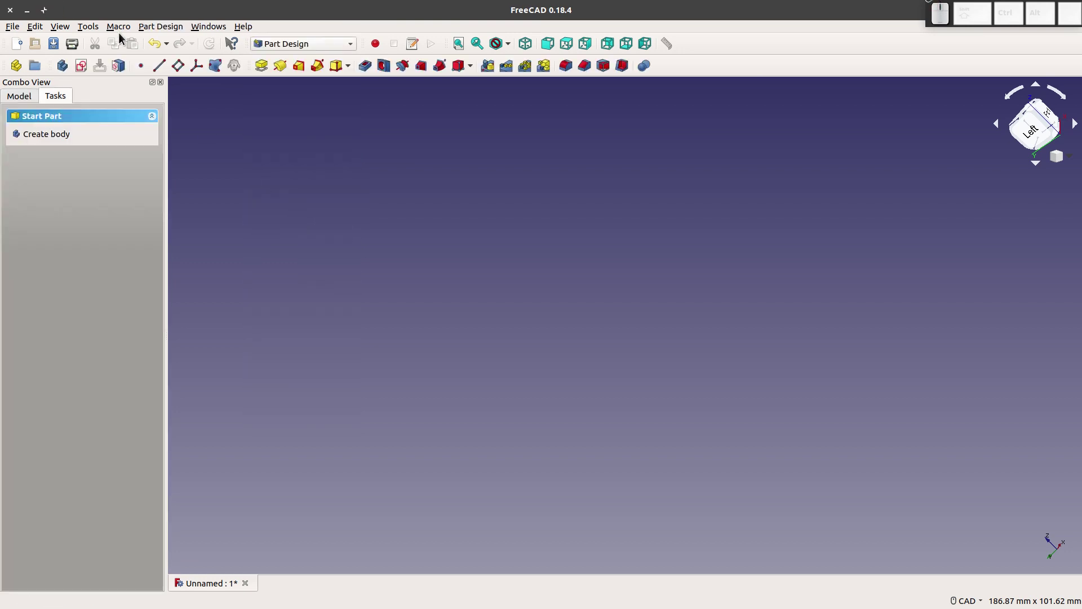
{"action": "left_click", "coordinate": [127, 36]}
{"action": "left_click", "coordinate": [140, 74]}
{"action": "left_click", "coordinate": [421, 264]}
{"action": "left_click", "coordinate": [703, 200]}
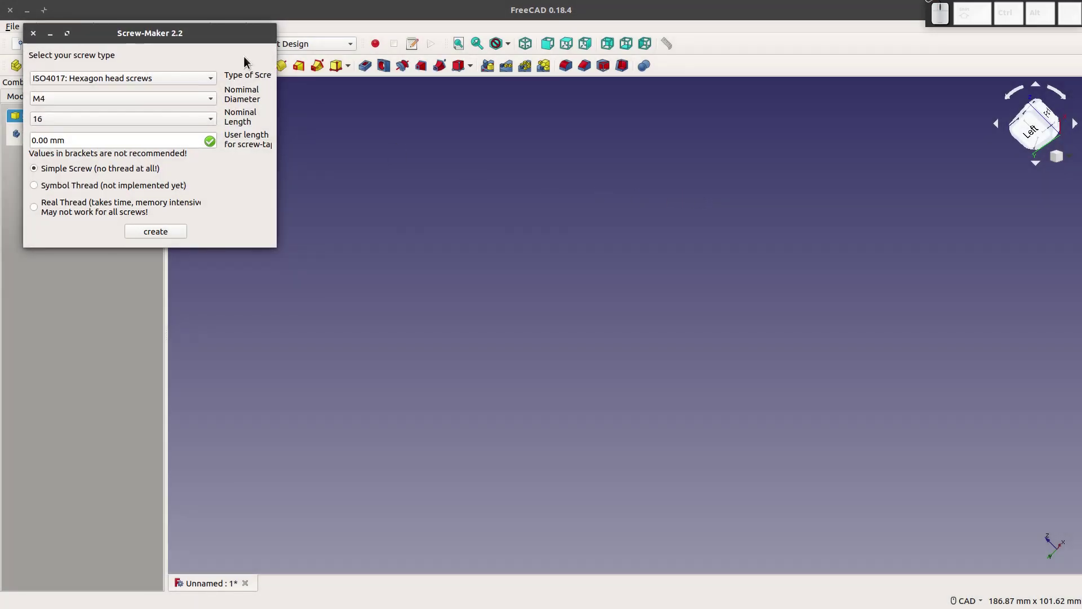
Step: Centre the Screw-Maker dialog and choose ISO2009 slotted countersunk flat head screws as the type
{"action": "left_click_drag", "start_coordinate": [118, 39], "coordinate": [554, 247]}
{"action": "left_click", "coordinate": [579, 269]}
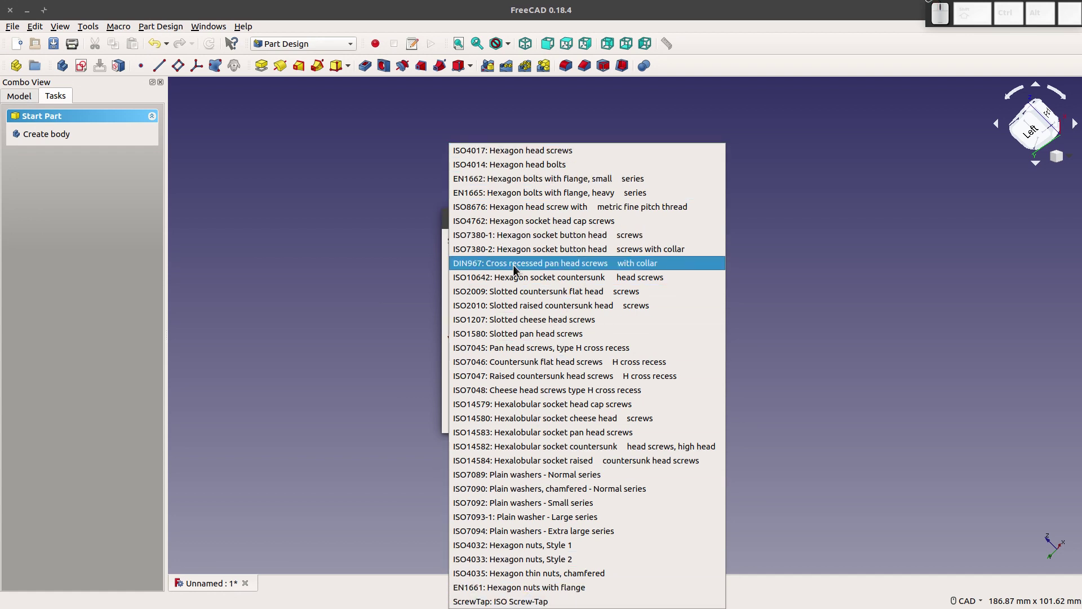
{"action": "scroll", "scroll_direction": "down", "scroll_amount": 3}
{"action": "scroll", "scroll_direction": "up", "scroll_amount": 3}
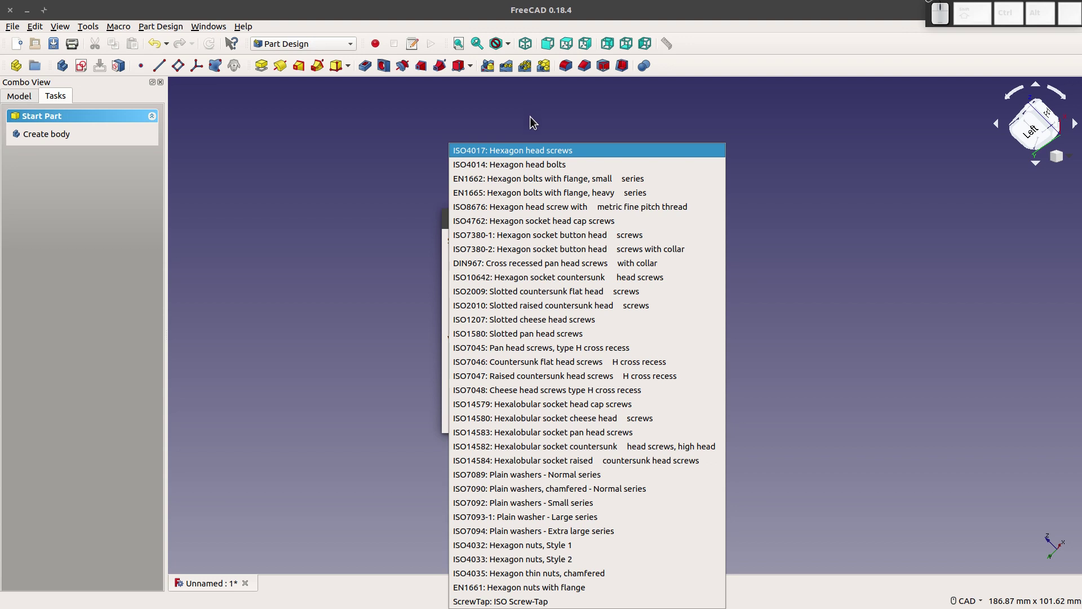
{"action": "left_click", "coordinate": [554, 296]}
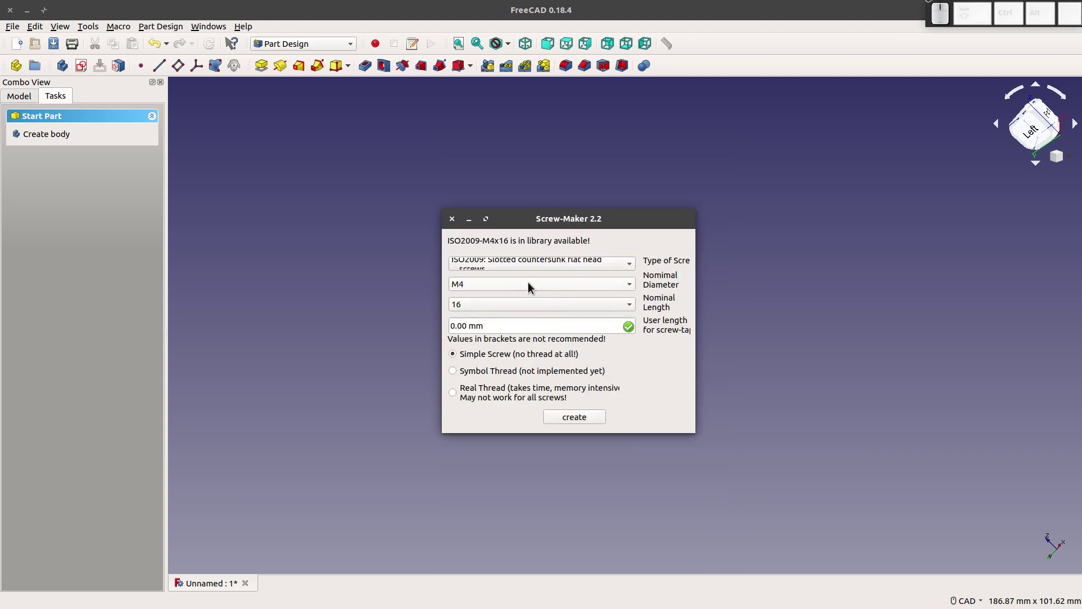
Step: Set the nominal diameter to M6 and the nominal length to 35
{"action": "left_click", "coordinate": [531, 287]}
{"action": "left_click", "coordinate": [506, 105]}
{"action": "left_click", "coordinate": [523, 308]}
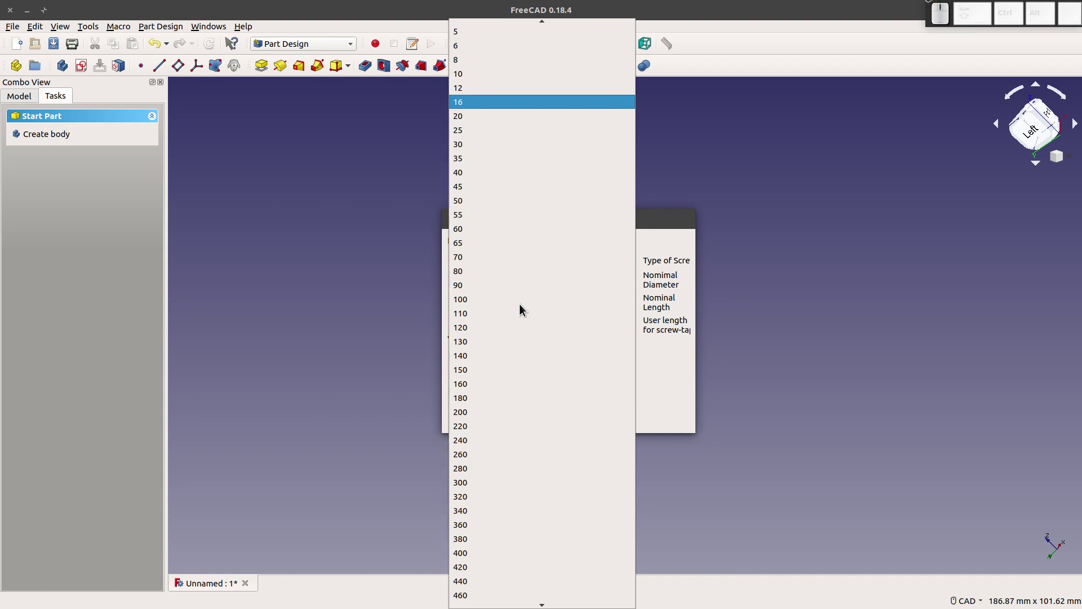
{"action": "left_click", "coordinate": [510, 159]}
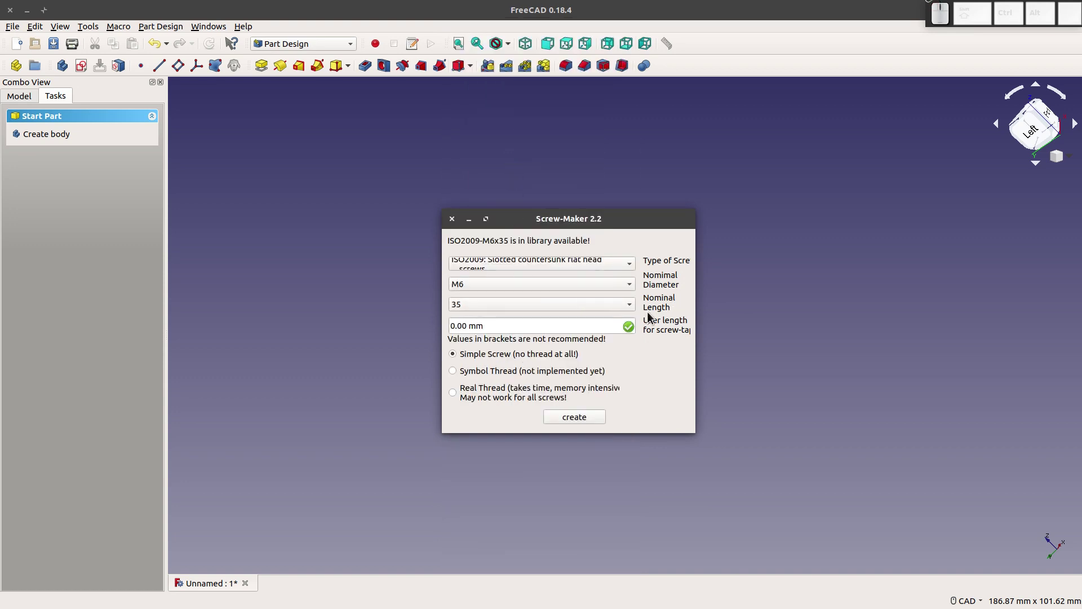
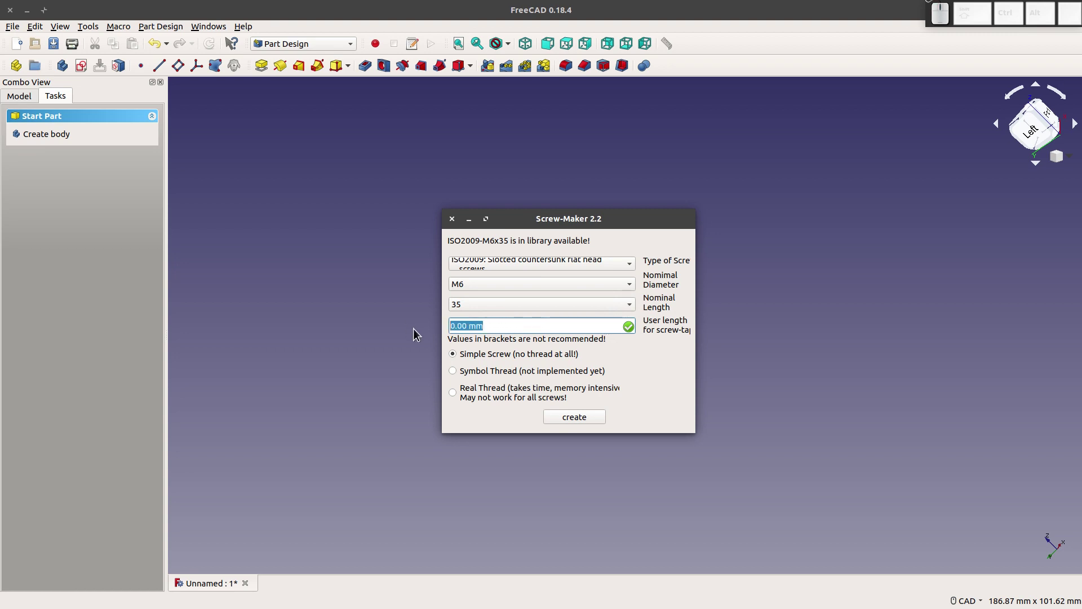
Step: Enter a user length of 10 and select the Real Thread option
{"action": "key", "text": "KP_1"}
{"action": "key", "text": "KP_0"}
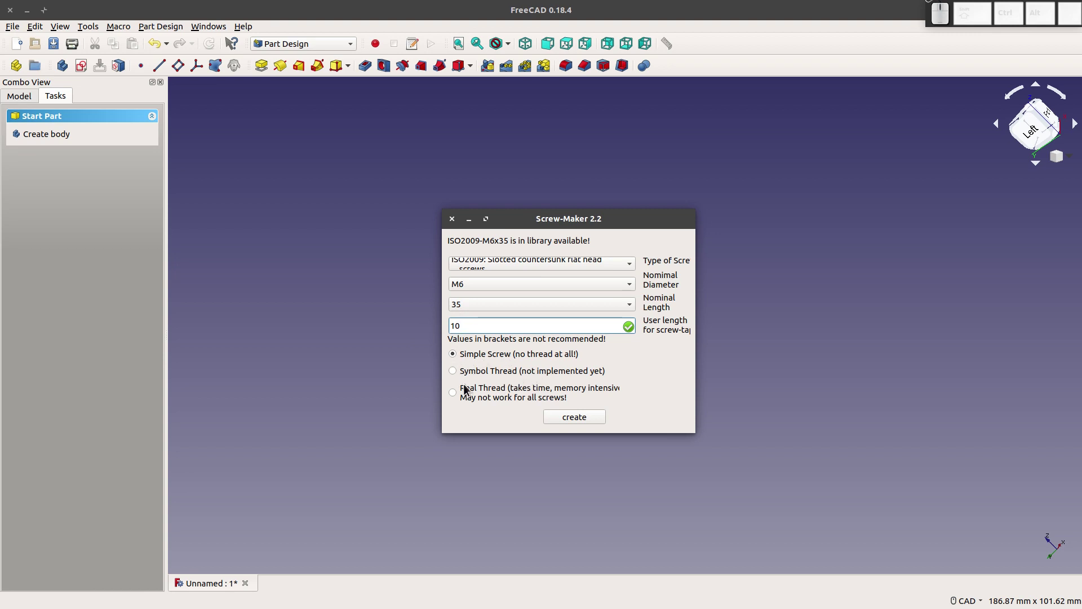
{"action": "left_click", "coordinate": [455, 396]}
{"action": "left_click", "coordinate": [586, 420]}
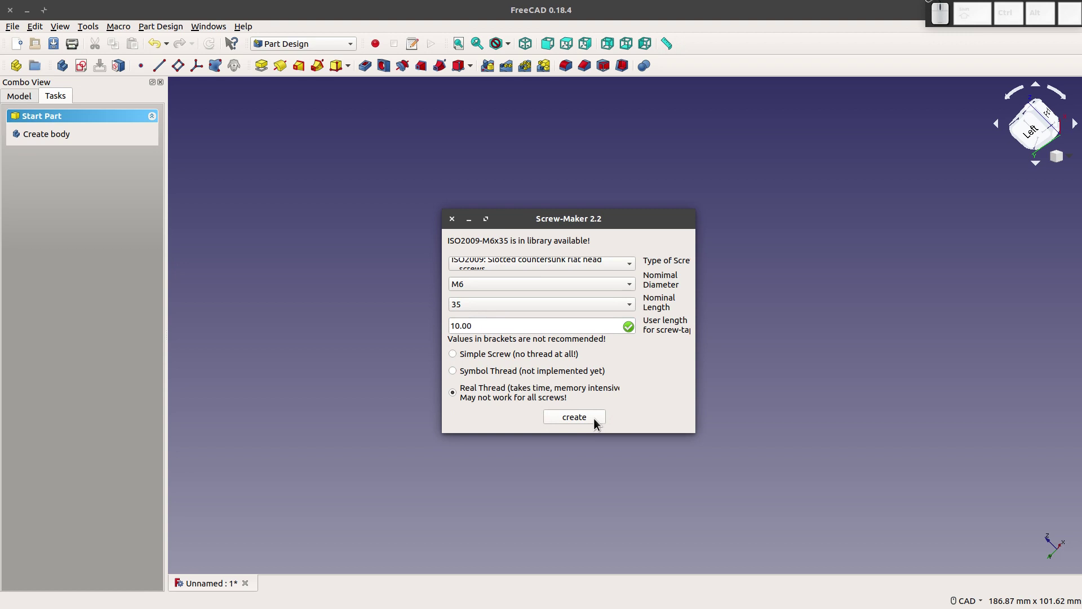
Step: Create the threaded M6x35 countersunk screw and show it in the model tree
{"action": "left_click", "coordinate": [592, 466]}
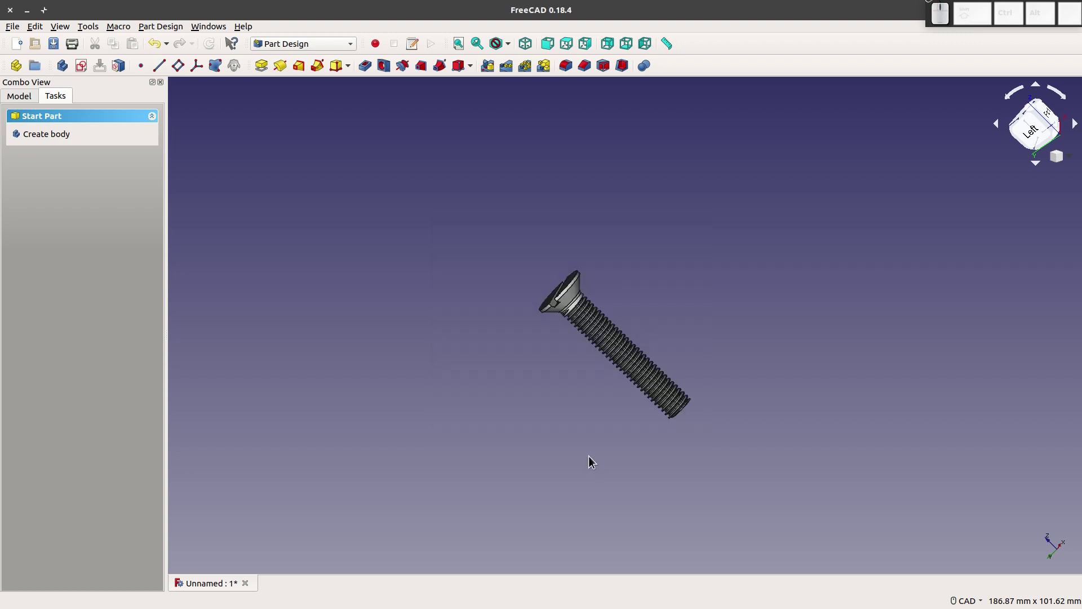
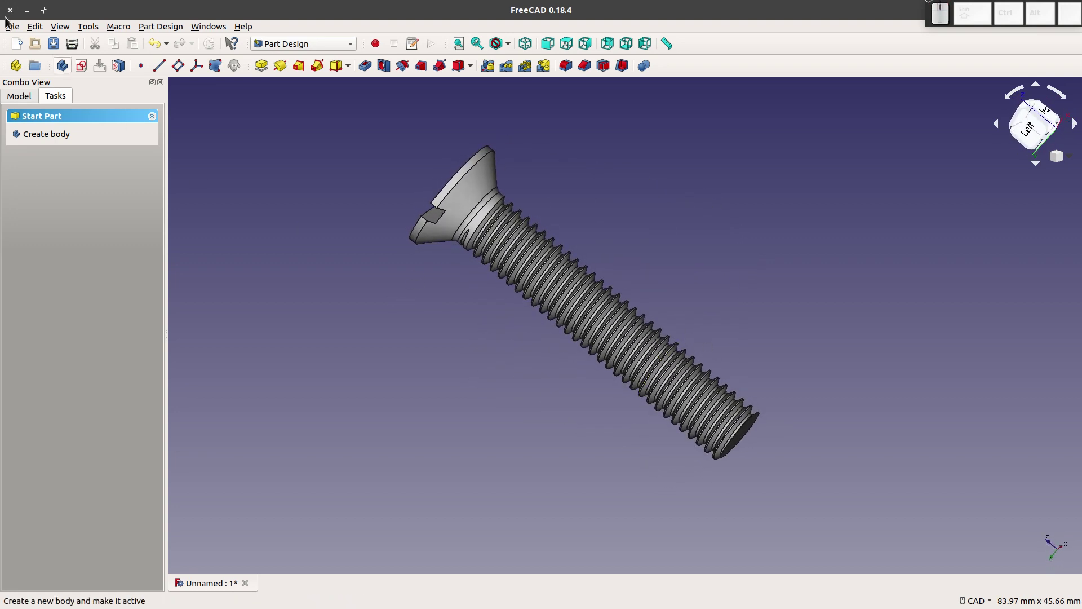
{"action": "left_click", "coordinate": [32, 101]}
Step: Relabel the selected screw's Label property to ISO2009-M6x45_ and orbit to show its slotted head
{"action": "left_click", "coordinate": [59, 144]}
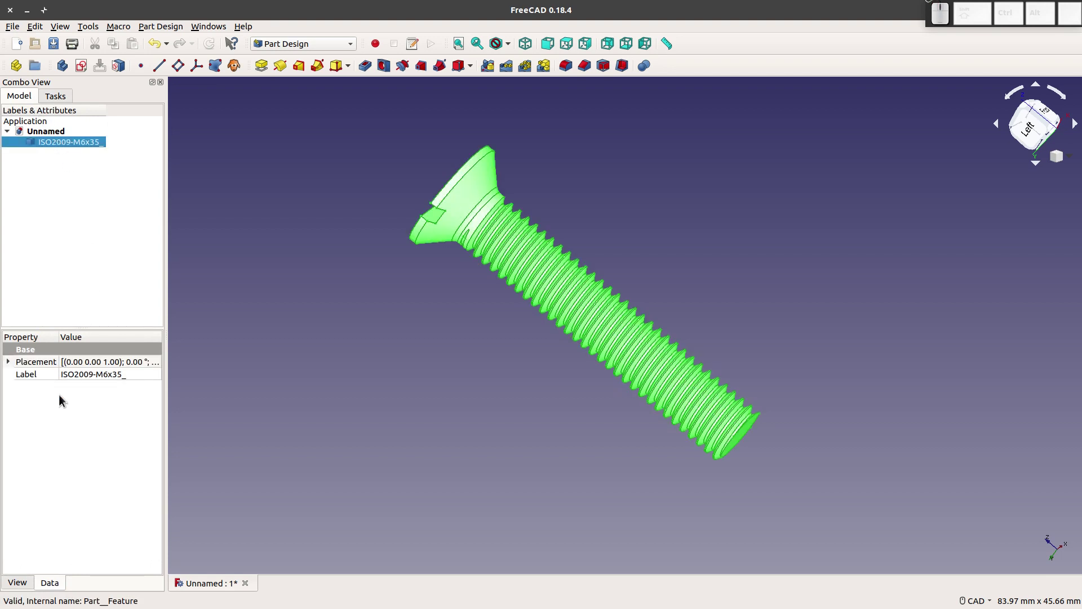
{"action": "left_click", "coordinate": [52, 592]}
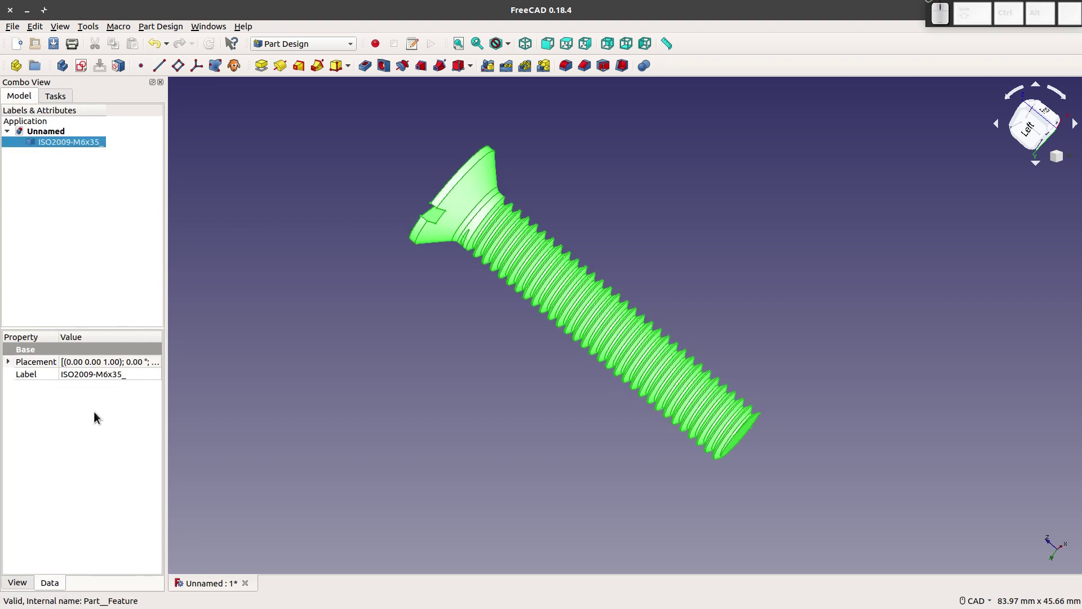
{"action": "left_click", "coordinate": [95, 381]}
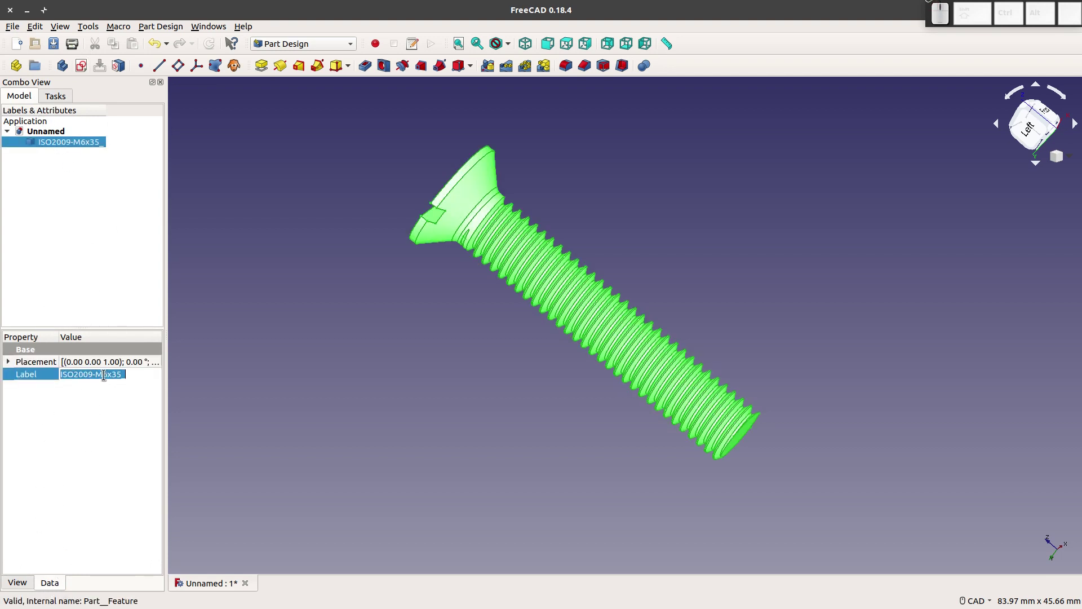
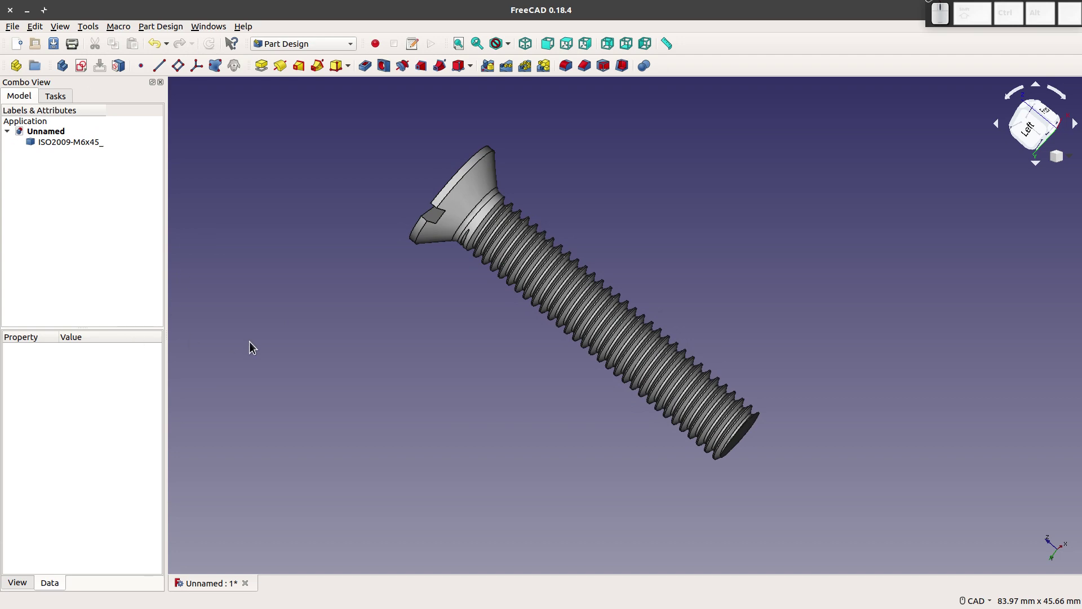
{"action": "middle_click", "coordinate": [340, 313]}
{"action": "left_click_drag", "start_coordinate": [230, 40], "coordinate": [444, 349]}
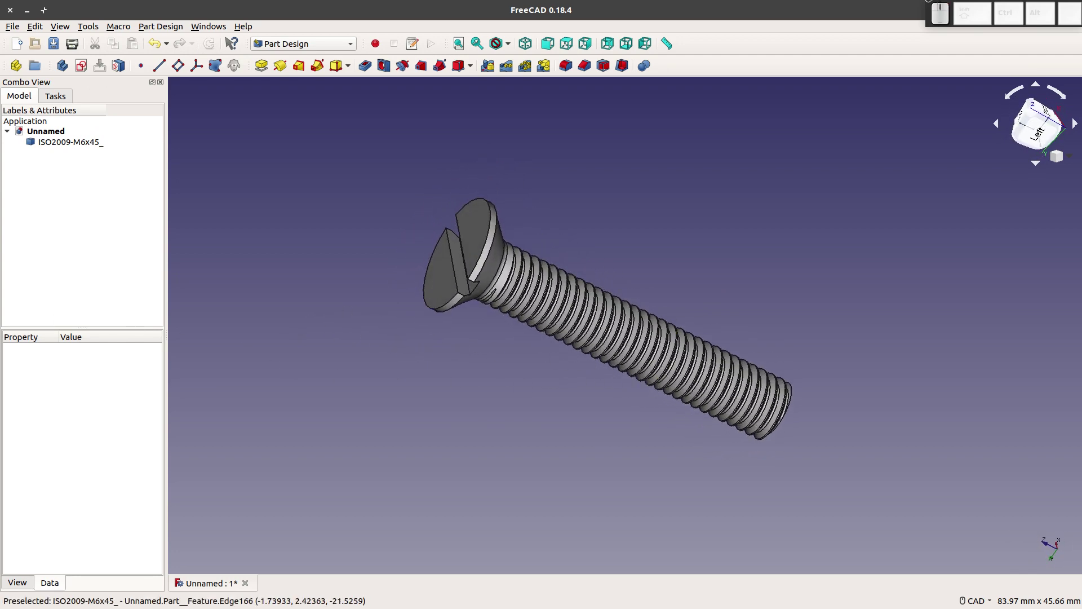